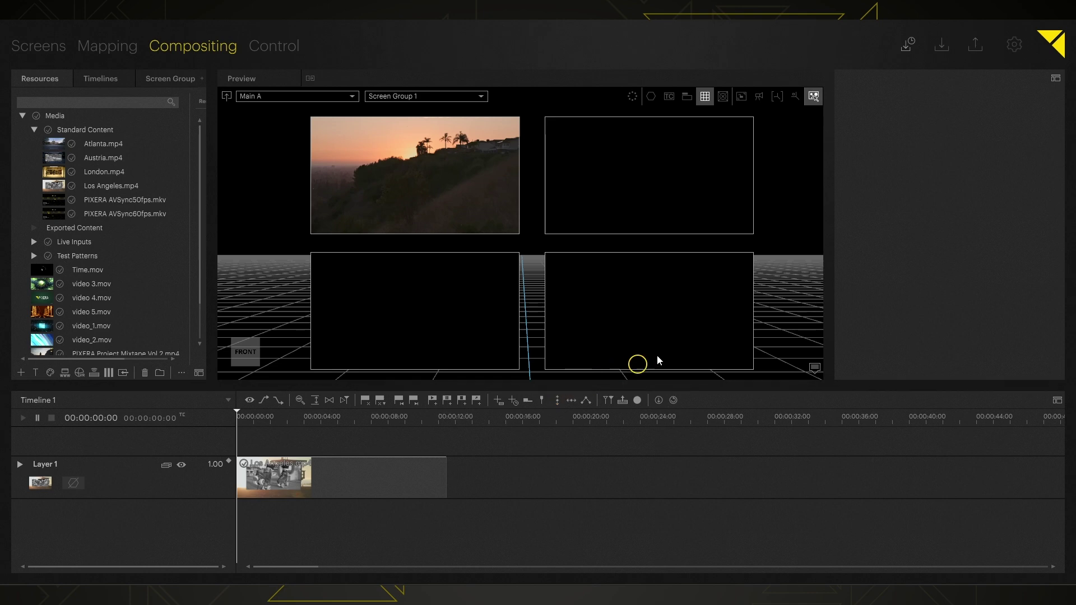
Check the four displays in the stage layout, then return to the zoomed compositing view.
left_click(49, 55)
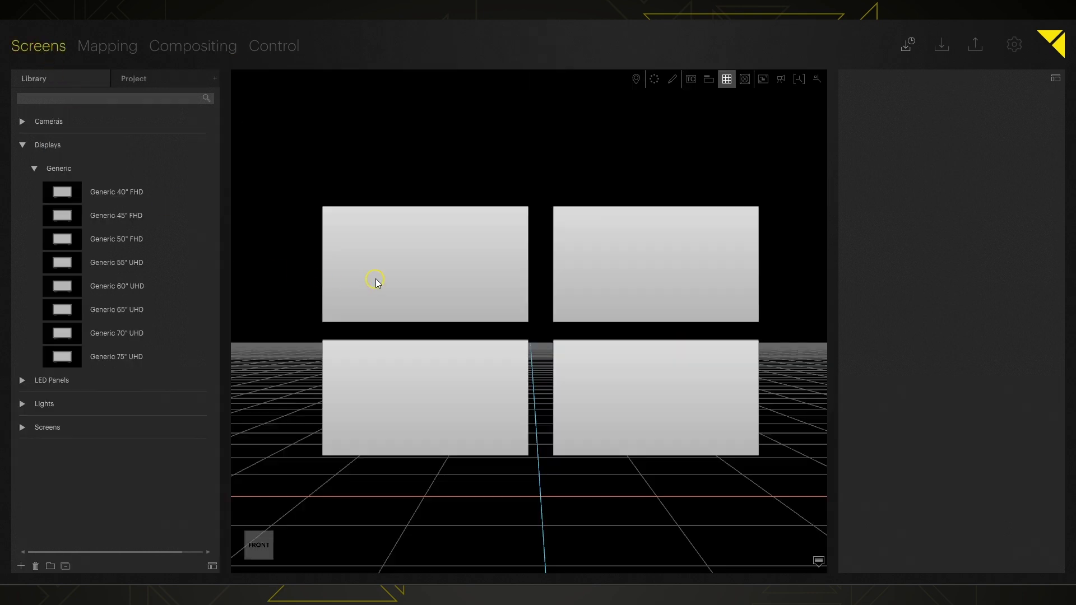
left_click(170, 53)
middle_click(396, 169)
scroll("up", 3)
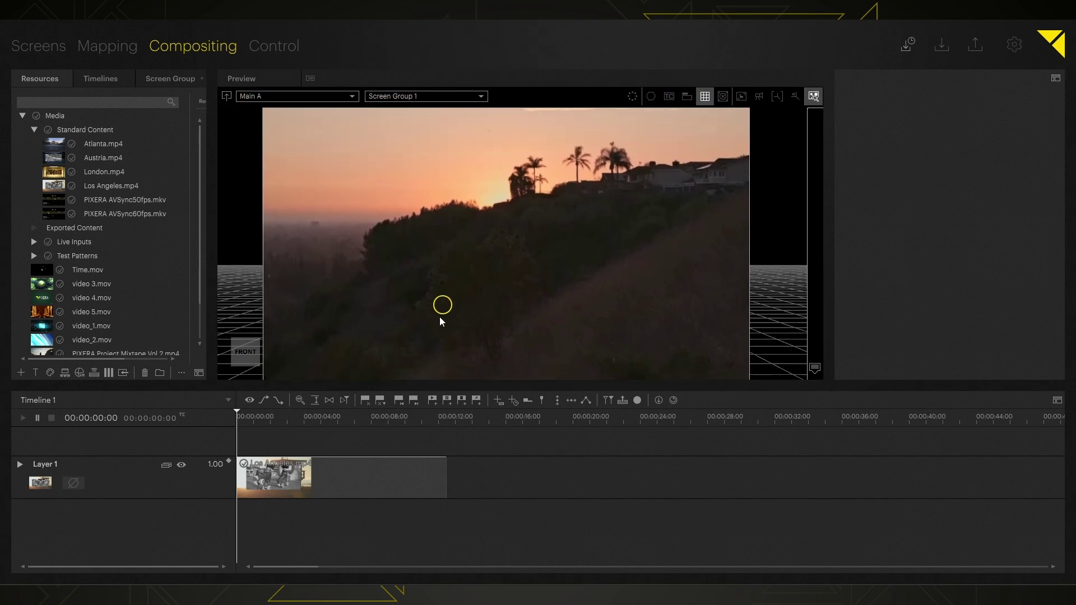
Select the Los Angeles Layer 1 clip and shift its Position X to 500 with a keyframe.
left_click(272, 481)
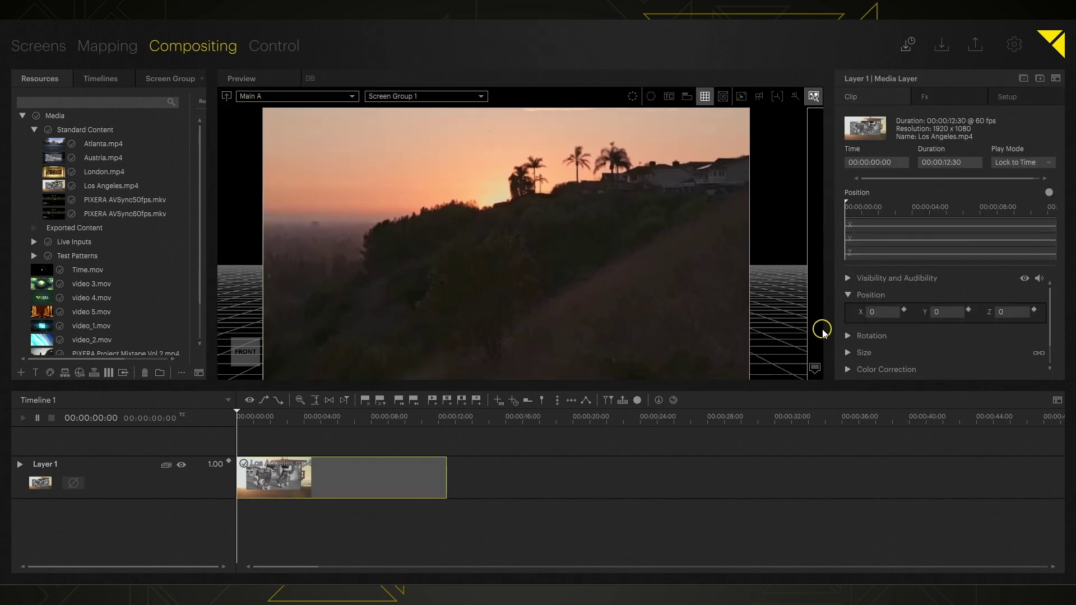
left_click_drag(885, 319, 880, 305)
scroll("down", 3)
left_click_drag(728, 301, 539, 227)
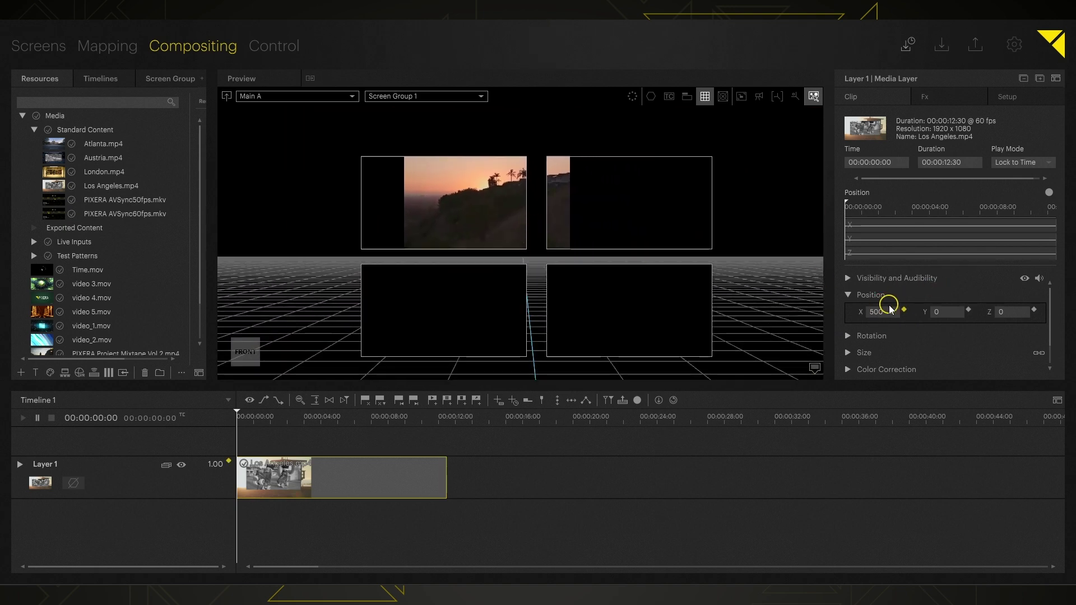
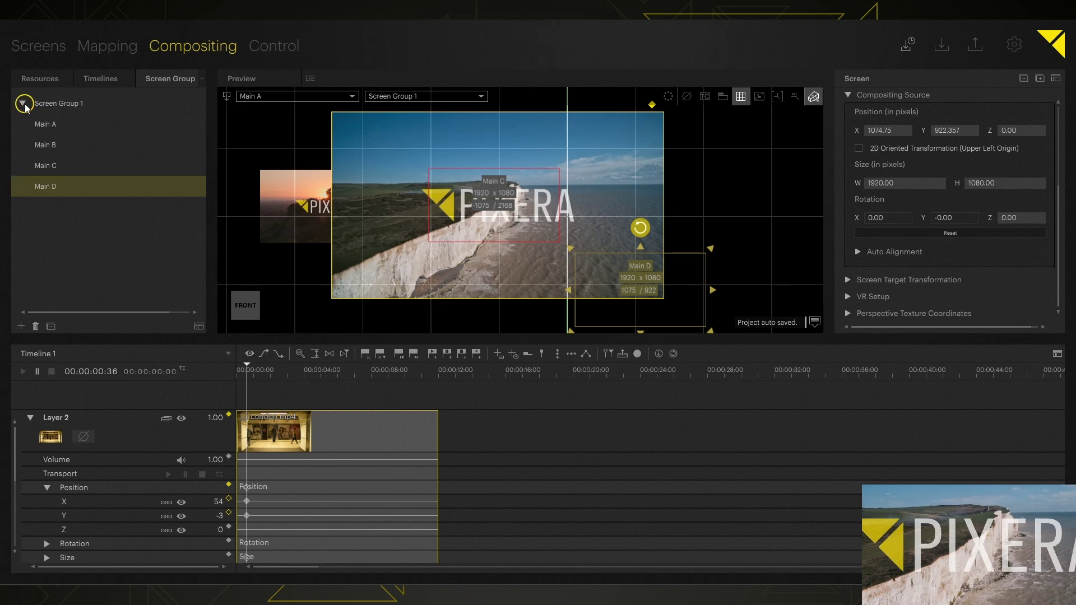
Browse the Screen Group 1 list and select the Main B screen perspective.
left_click(62, 126)
left_click(64, 143)
left_click(66, 159)
left_click(65, 174)
left_click(66, 187)
left_click(65, 165)
left_click(65, 152)
left_click(65, 138)
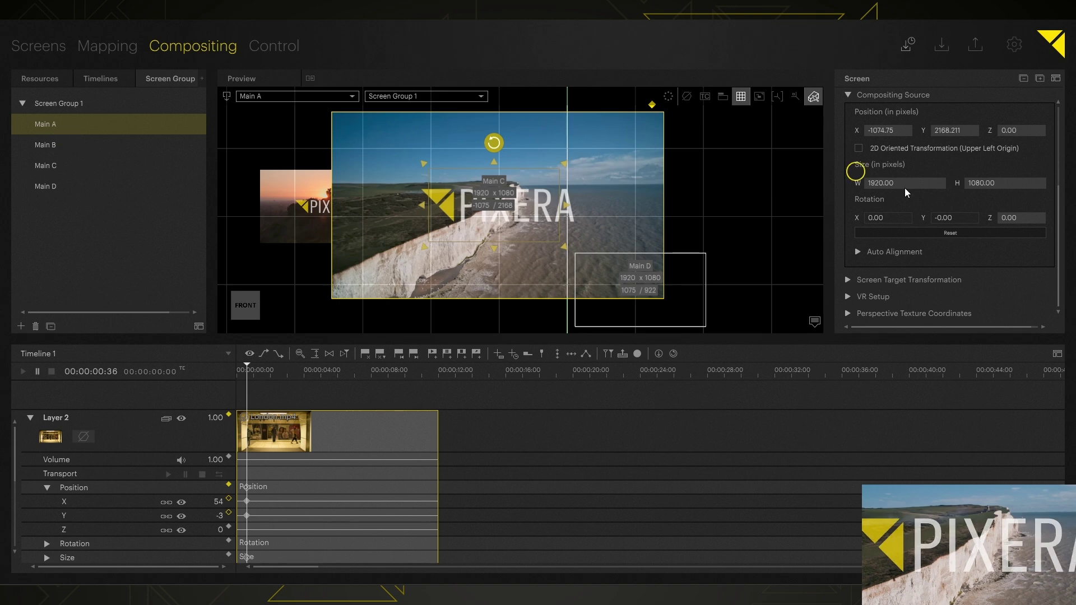
scroll("up", 3)
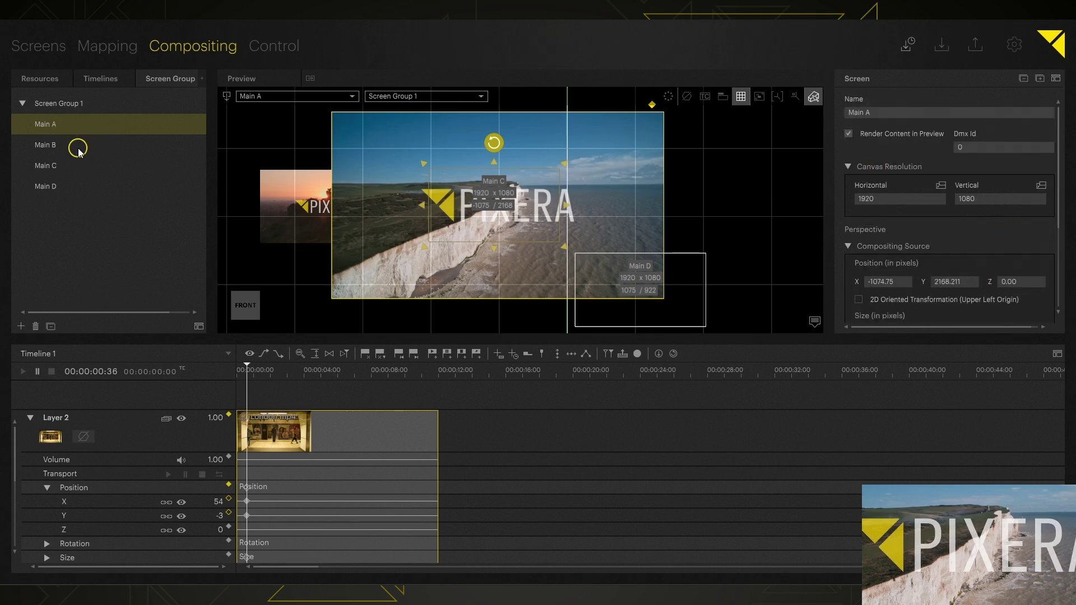
left_click(83, 151)
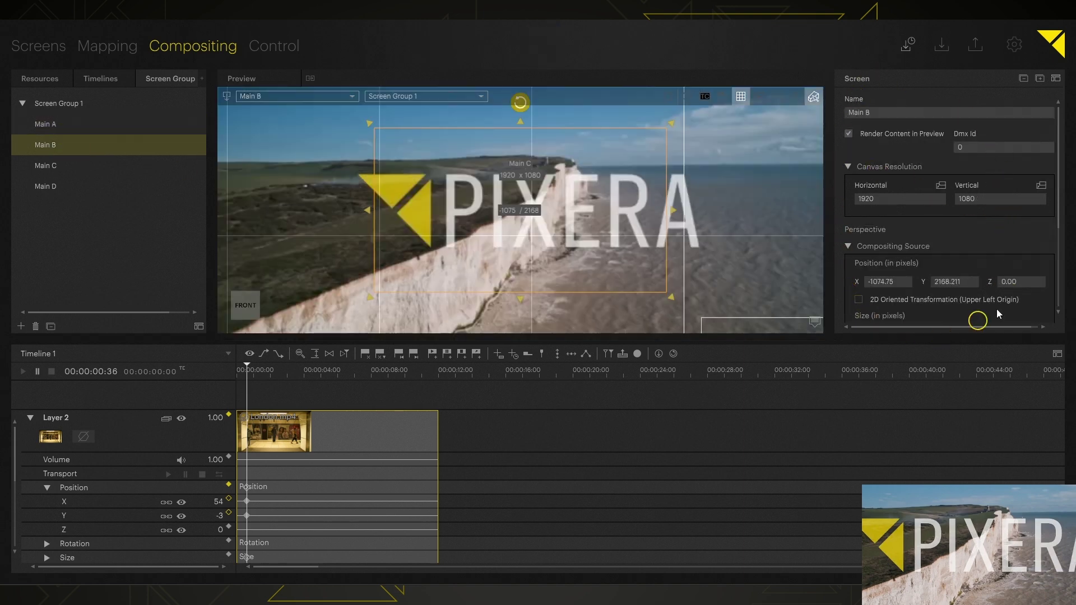
Set Main B's compositing source Position X to 1074.75.
scroll("down", 3)
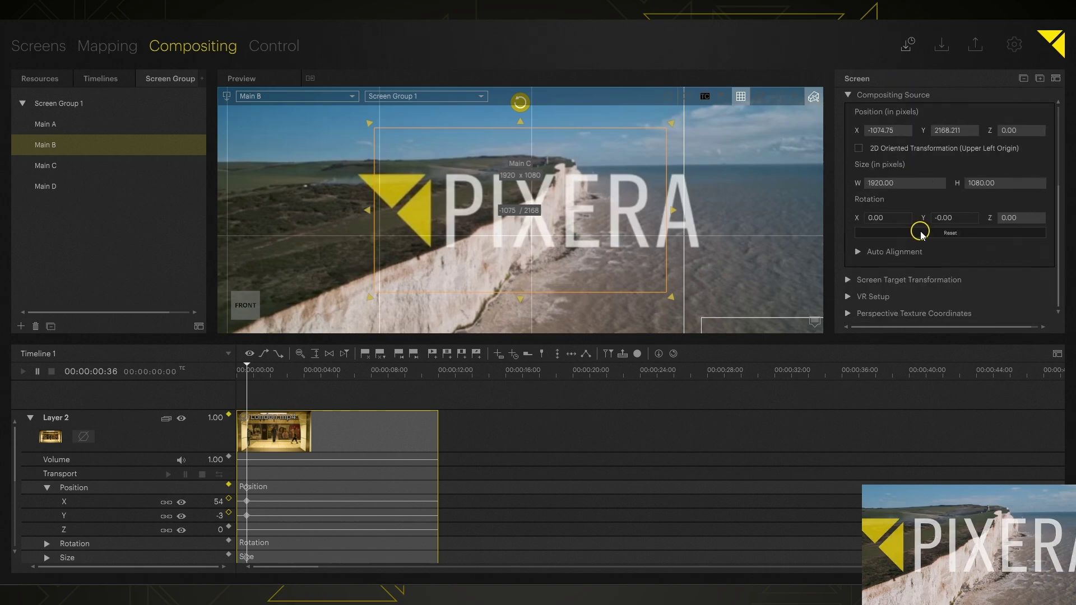
left_click(924, 237)
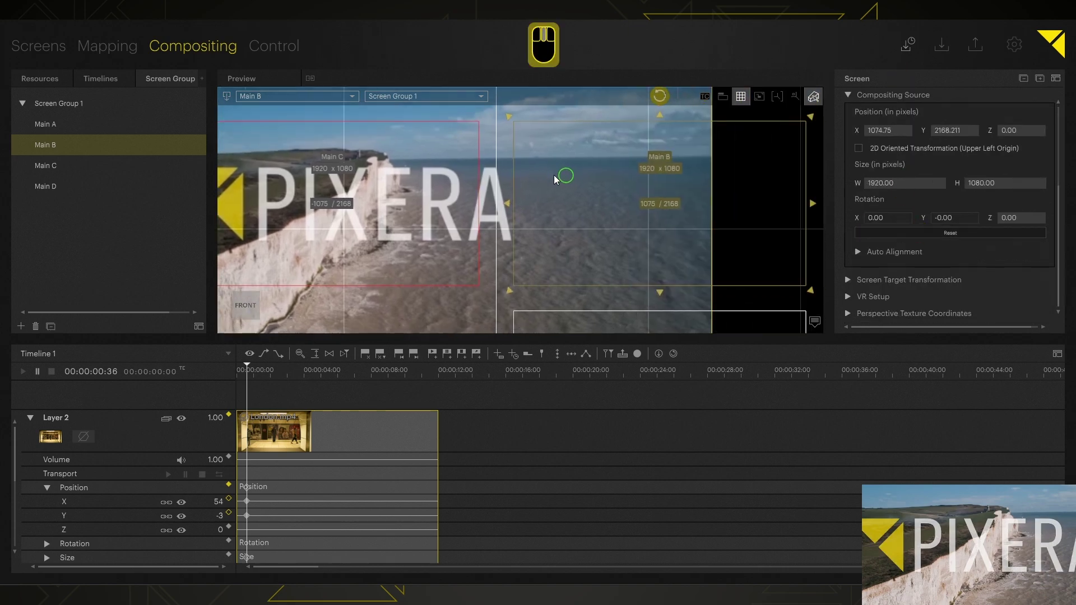